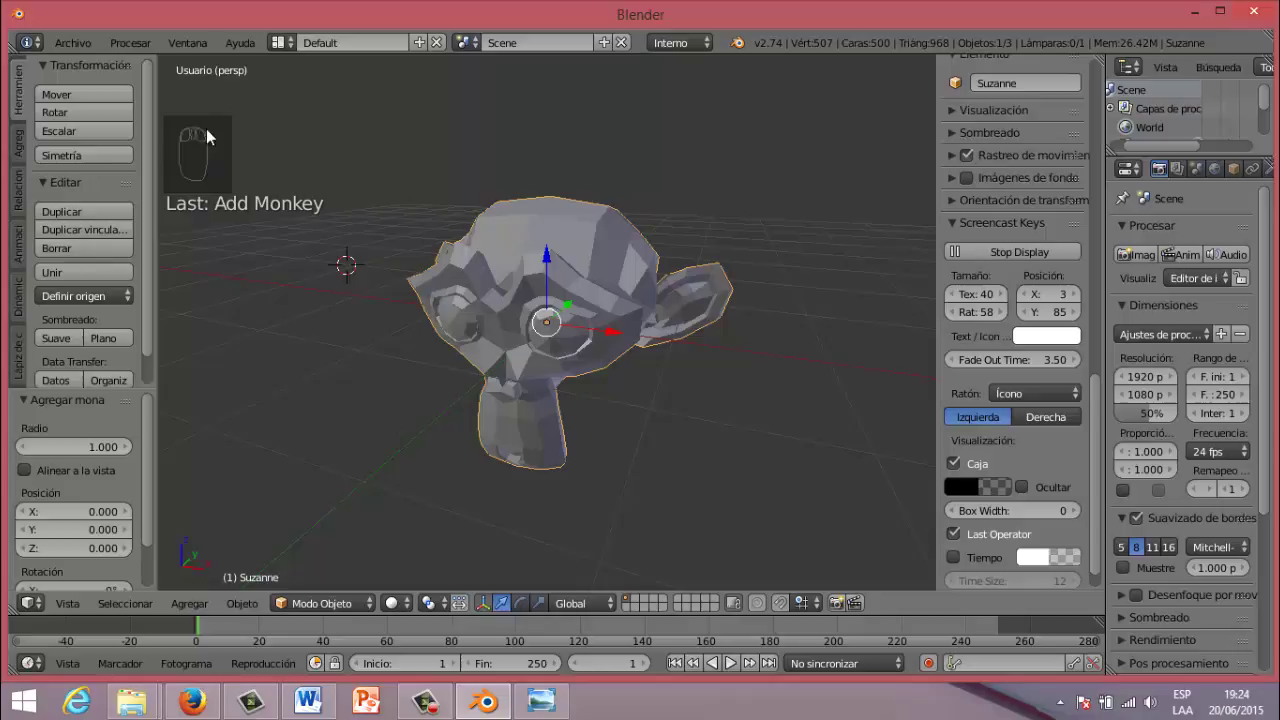
Step: Orbit around the newly added Suzanne monkey head to inspect it in the viewport
left_click_drag(227, 238, 303, 274)
left_click_drag(287, 253, 280, 35)
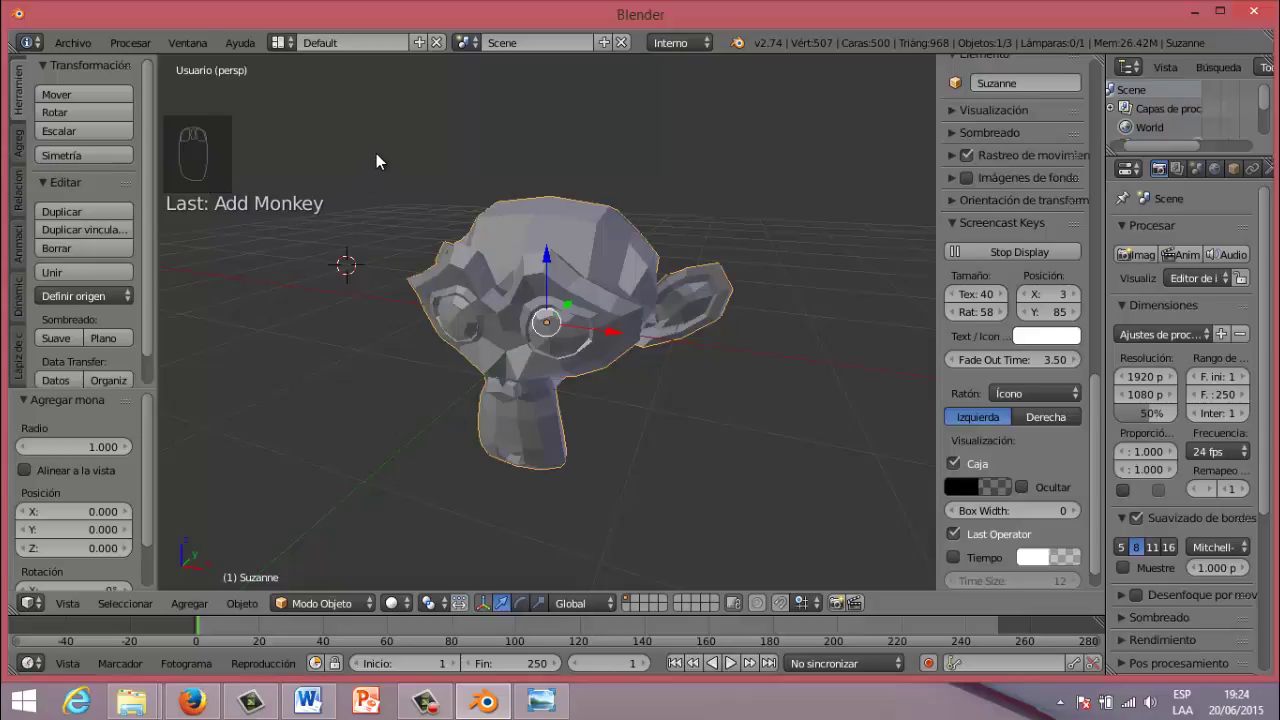
left_click_drag(385, 159, 189, 141)
left_click_drag(484, 147, 209, 146)
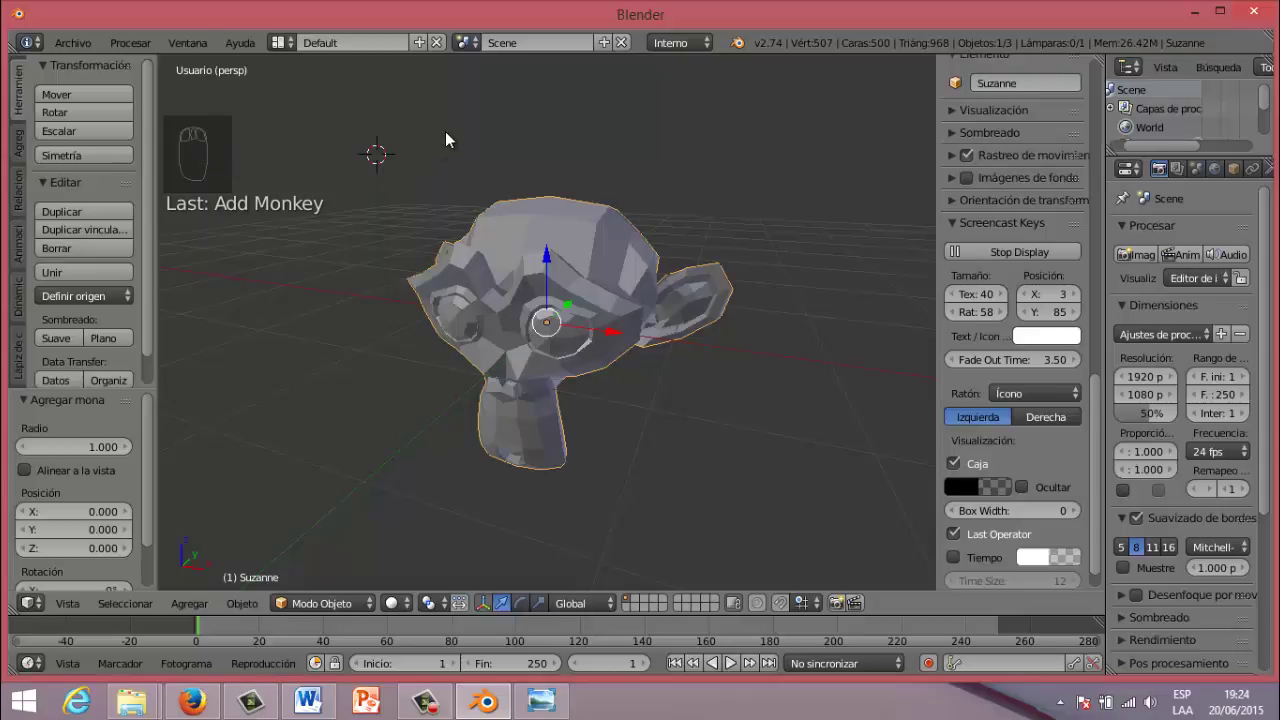
left_click_drag(453, 137, 453, 137)
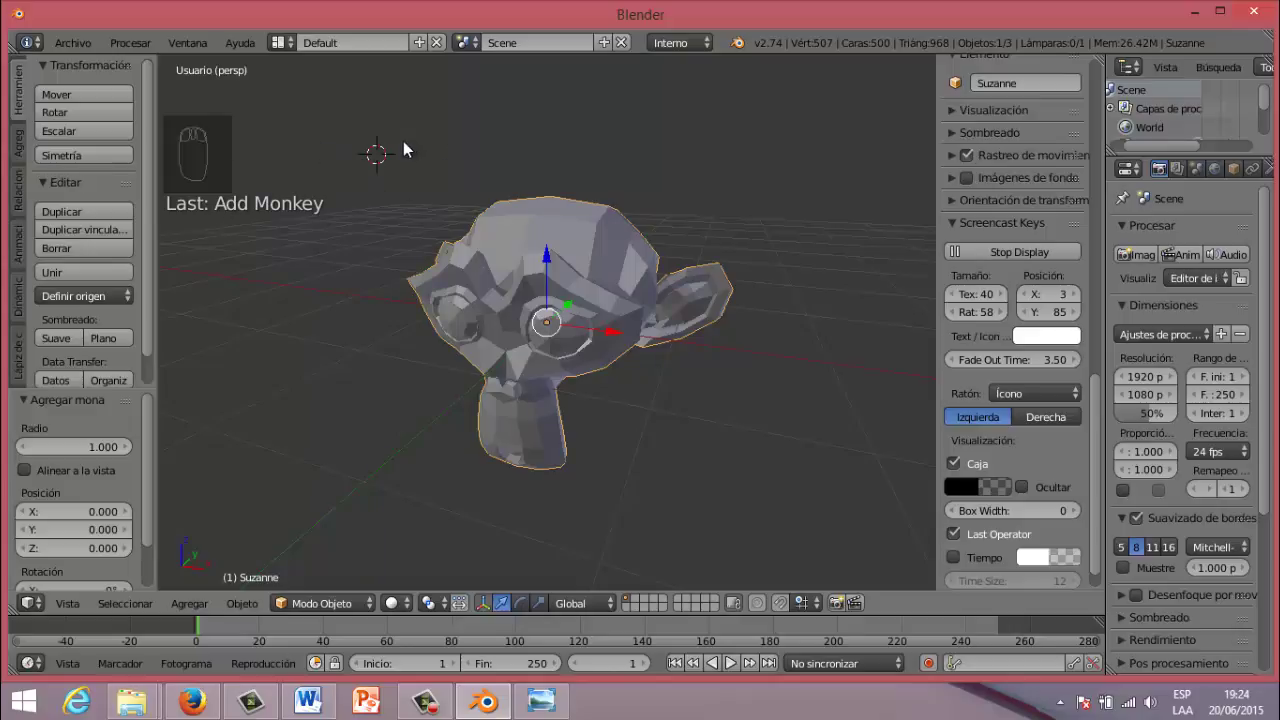
Step: Deselect everything with A so Suzanne is no longer selected
key("a")
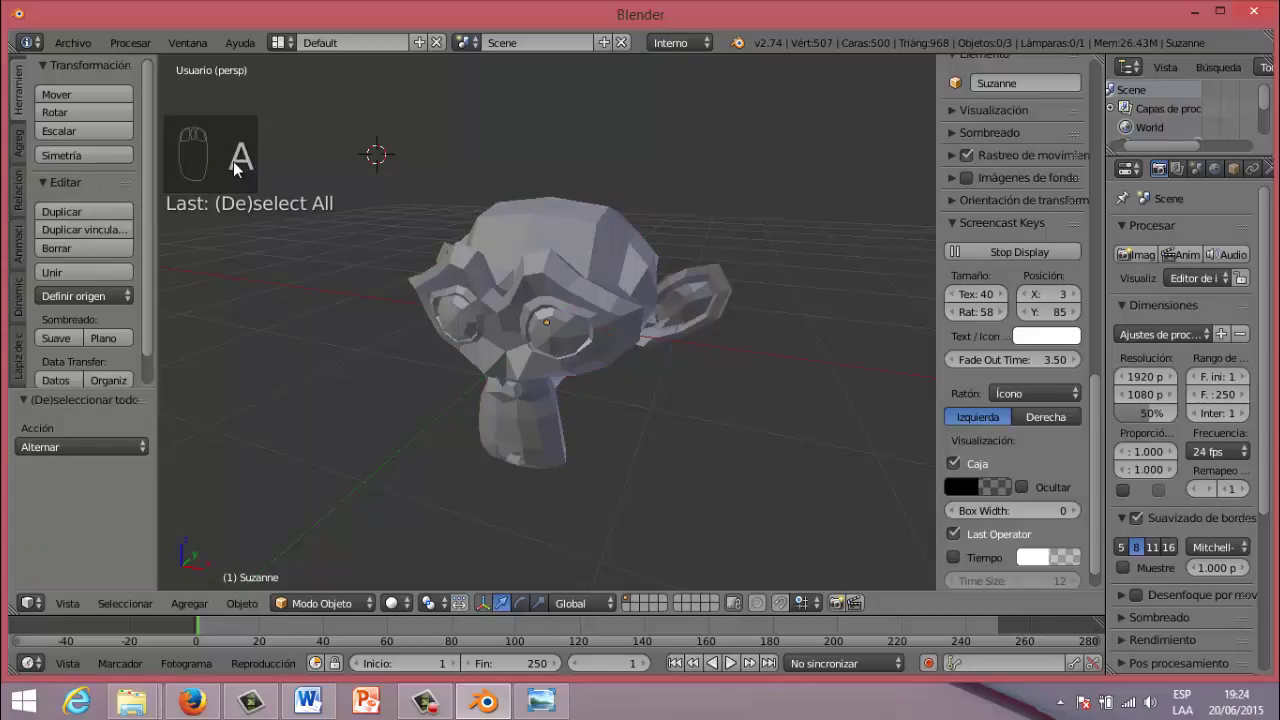
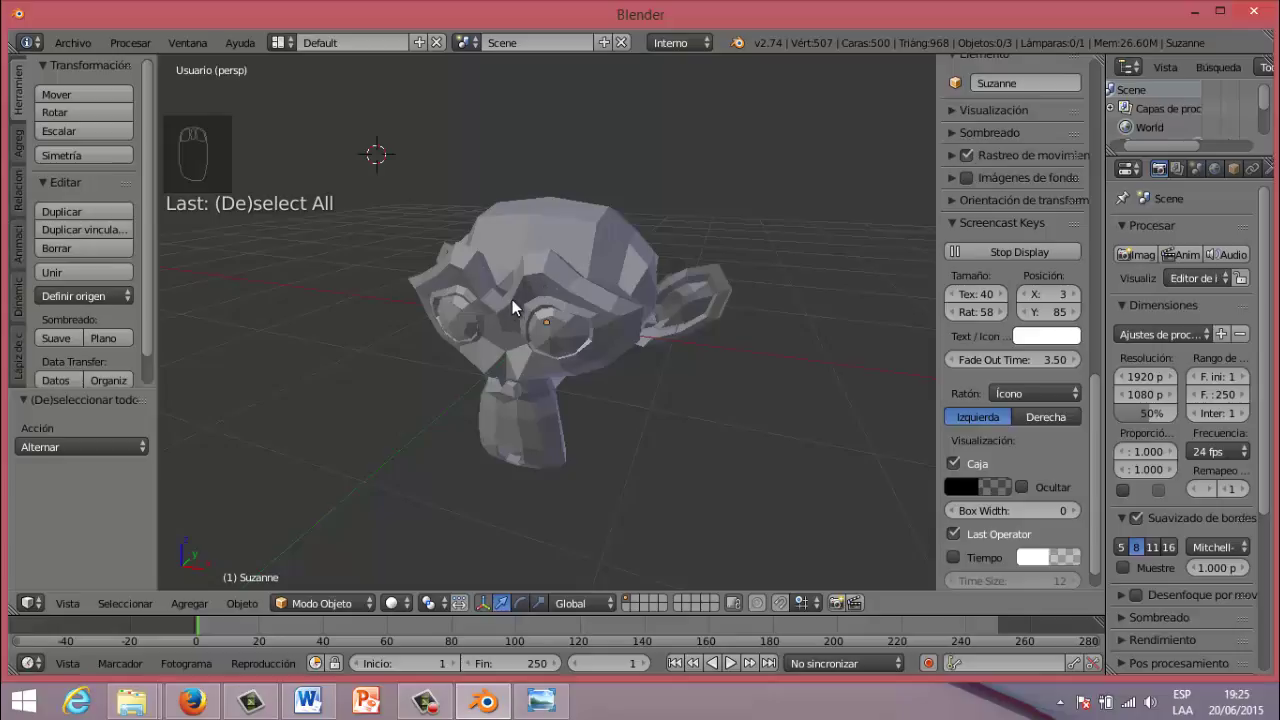
Step: Reselect Suzanne and view it from front (Numpad 1), right (3), top (7), then front again, checking the View menu
left_click_drag(570, 240, 584, 261)
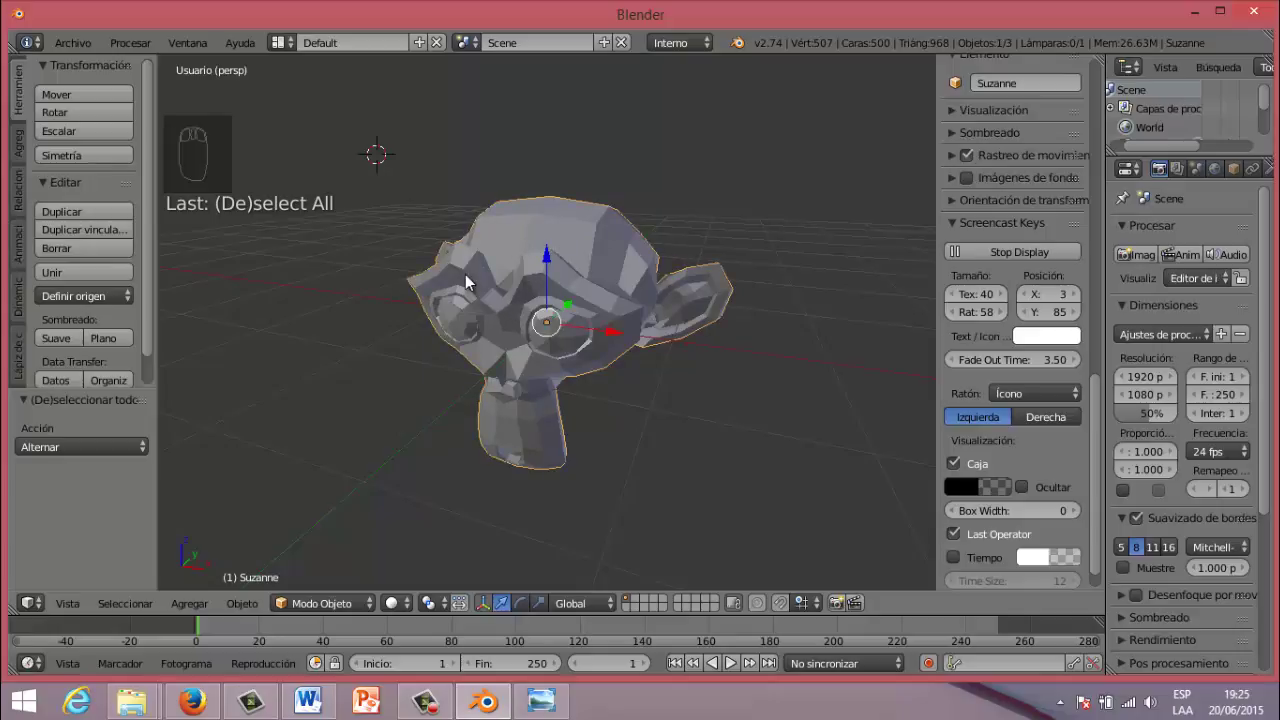
key("KP_1")
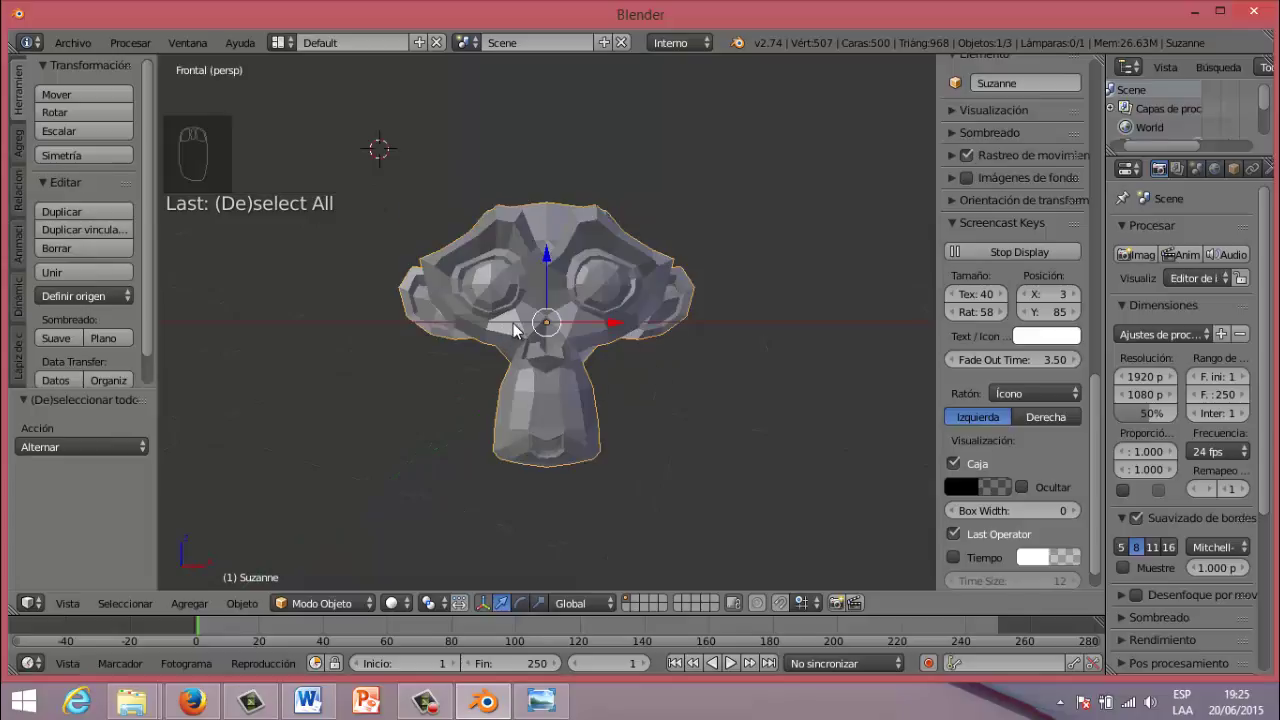
key("KP_3")
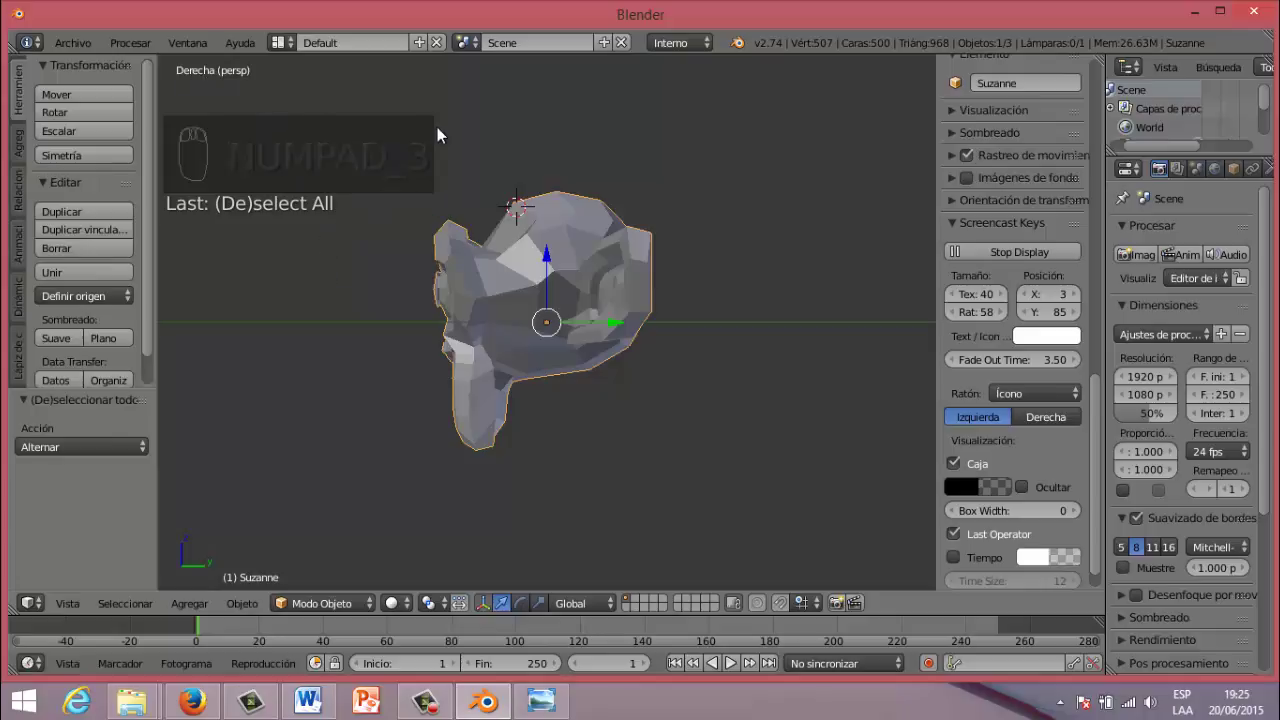
key("KP_7")
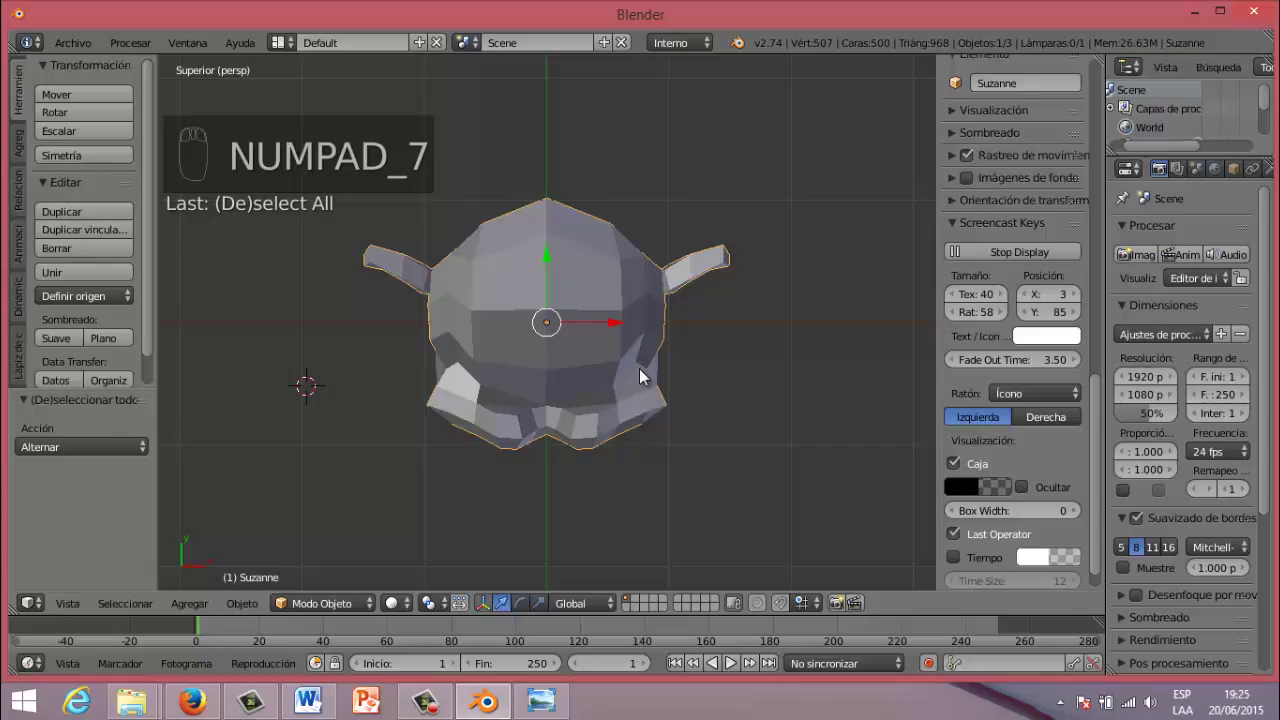
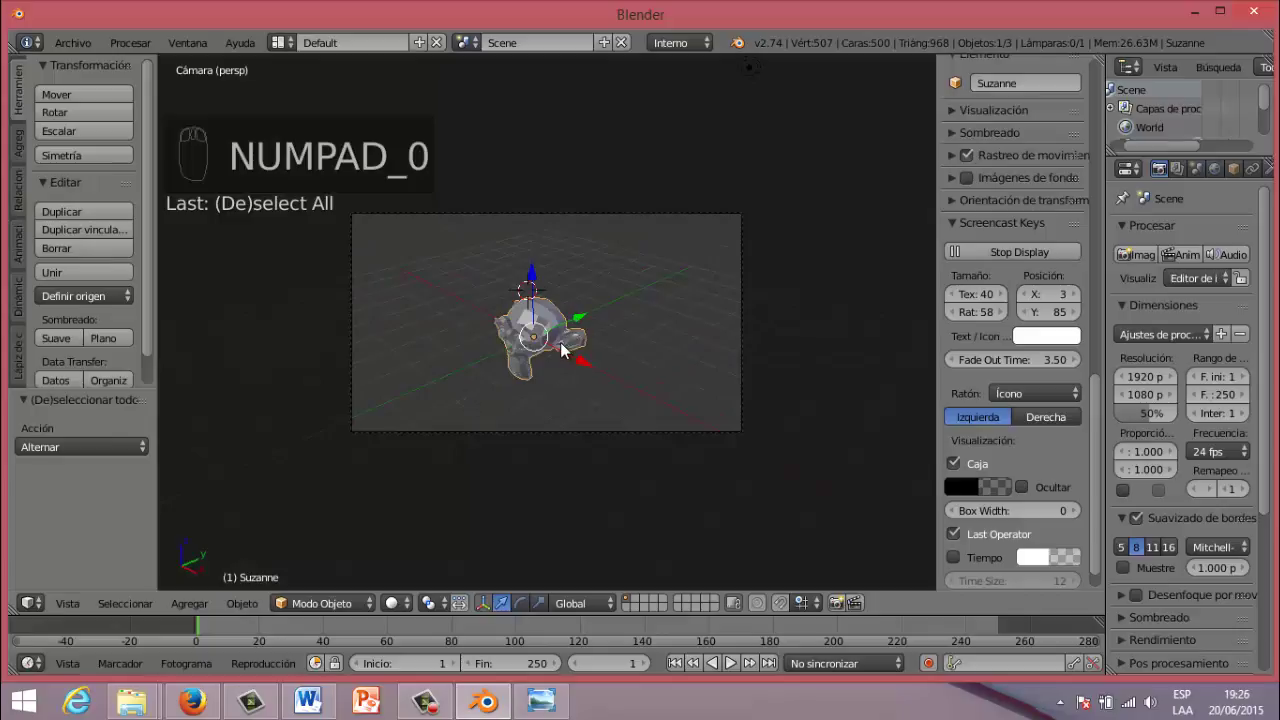
key("KP_1")
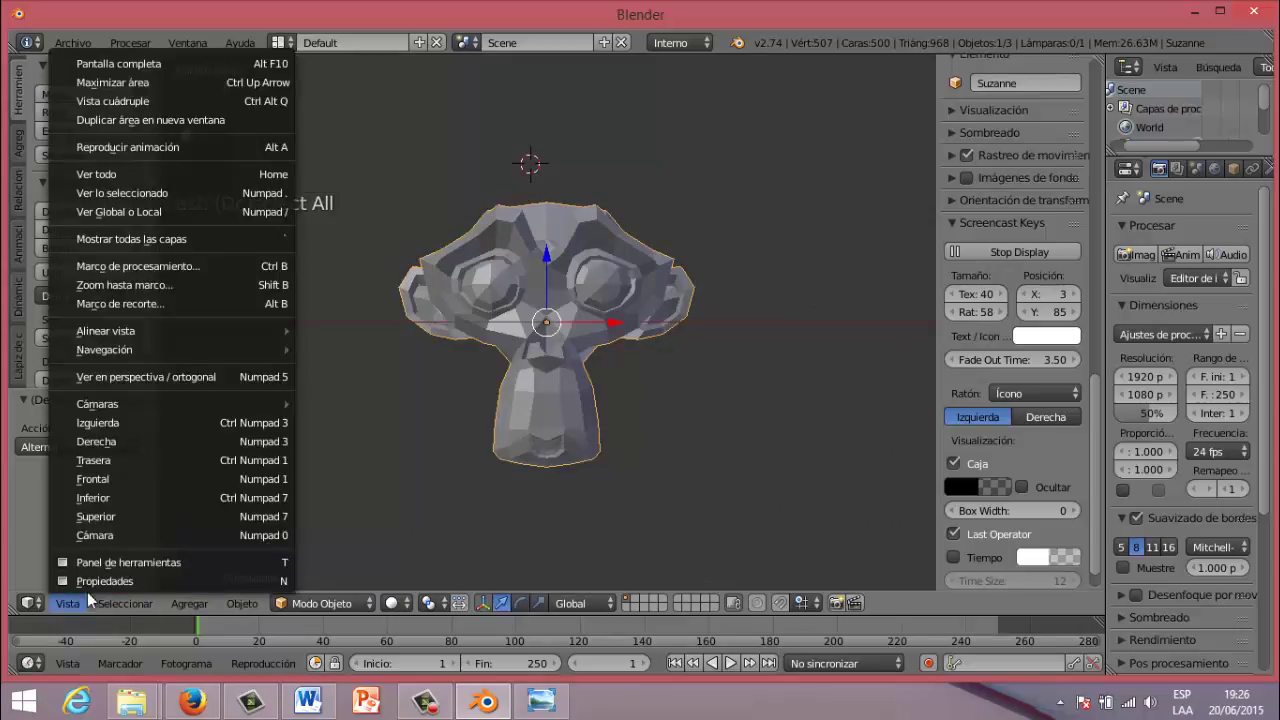
left_click_drag(397, 57, 413, 95)
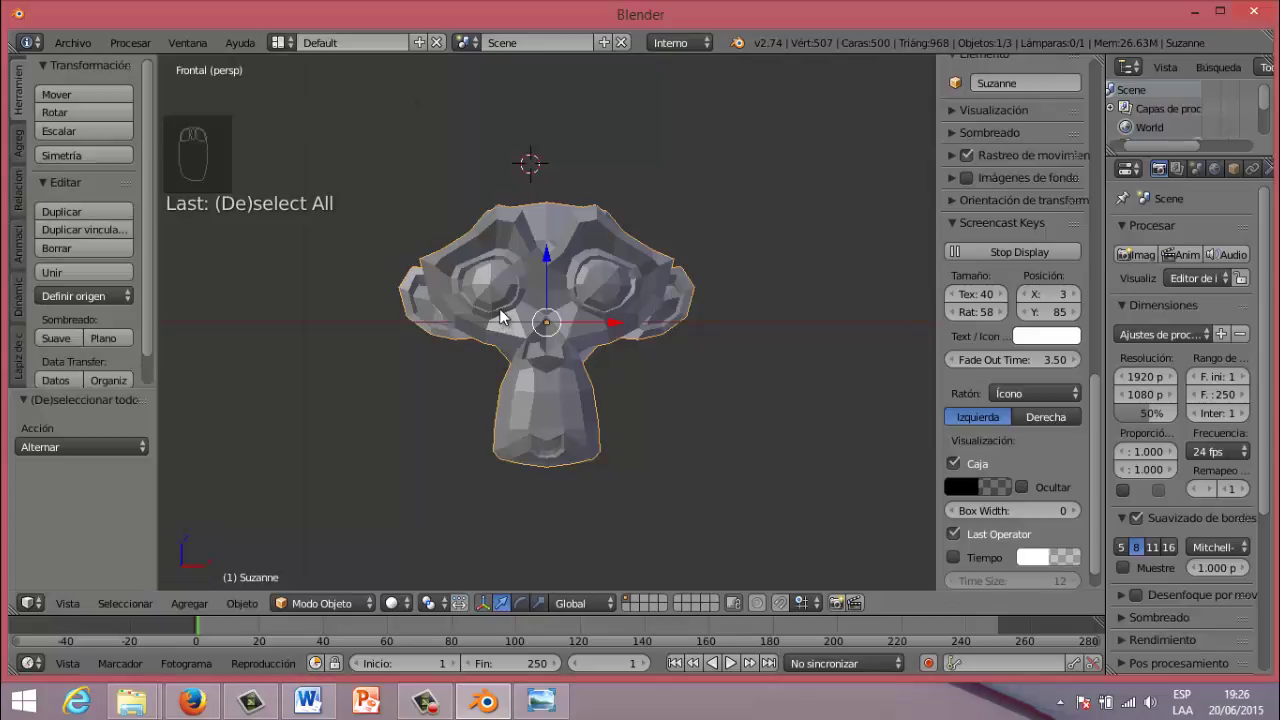
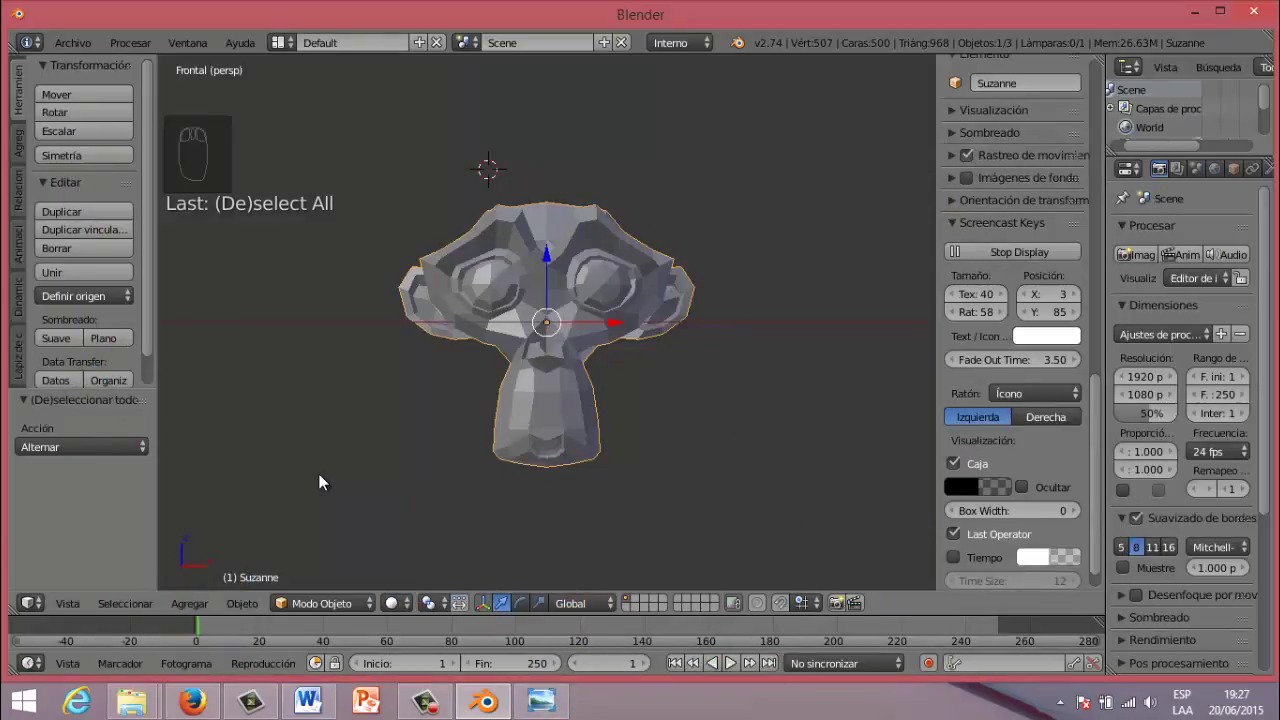
Step: Choose the Compositing layout from the screen layout selector
left_click(290, 52)
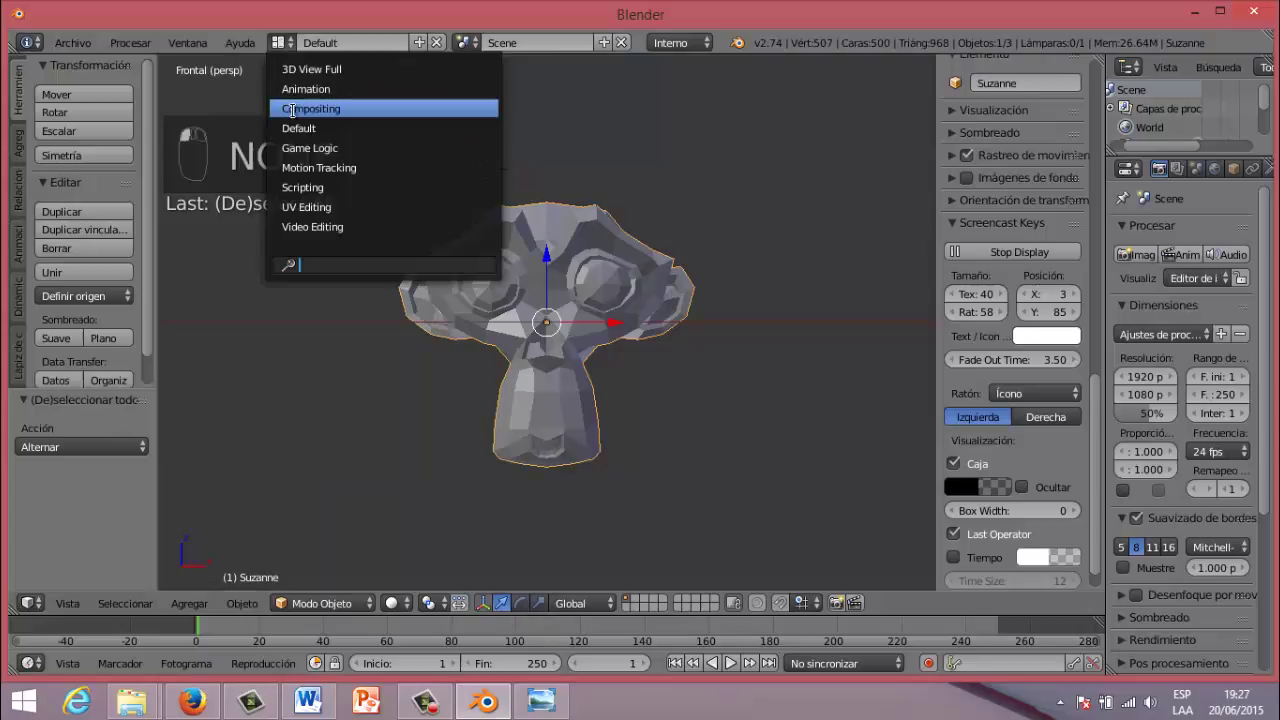